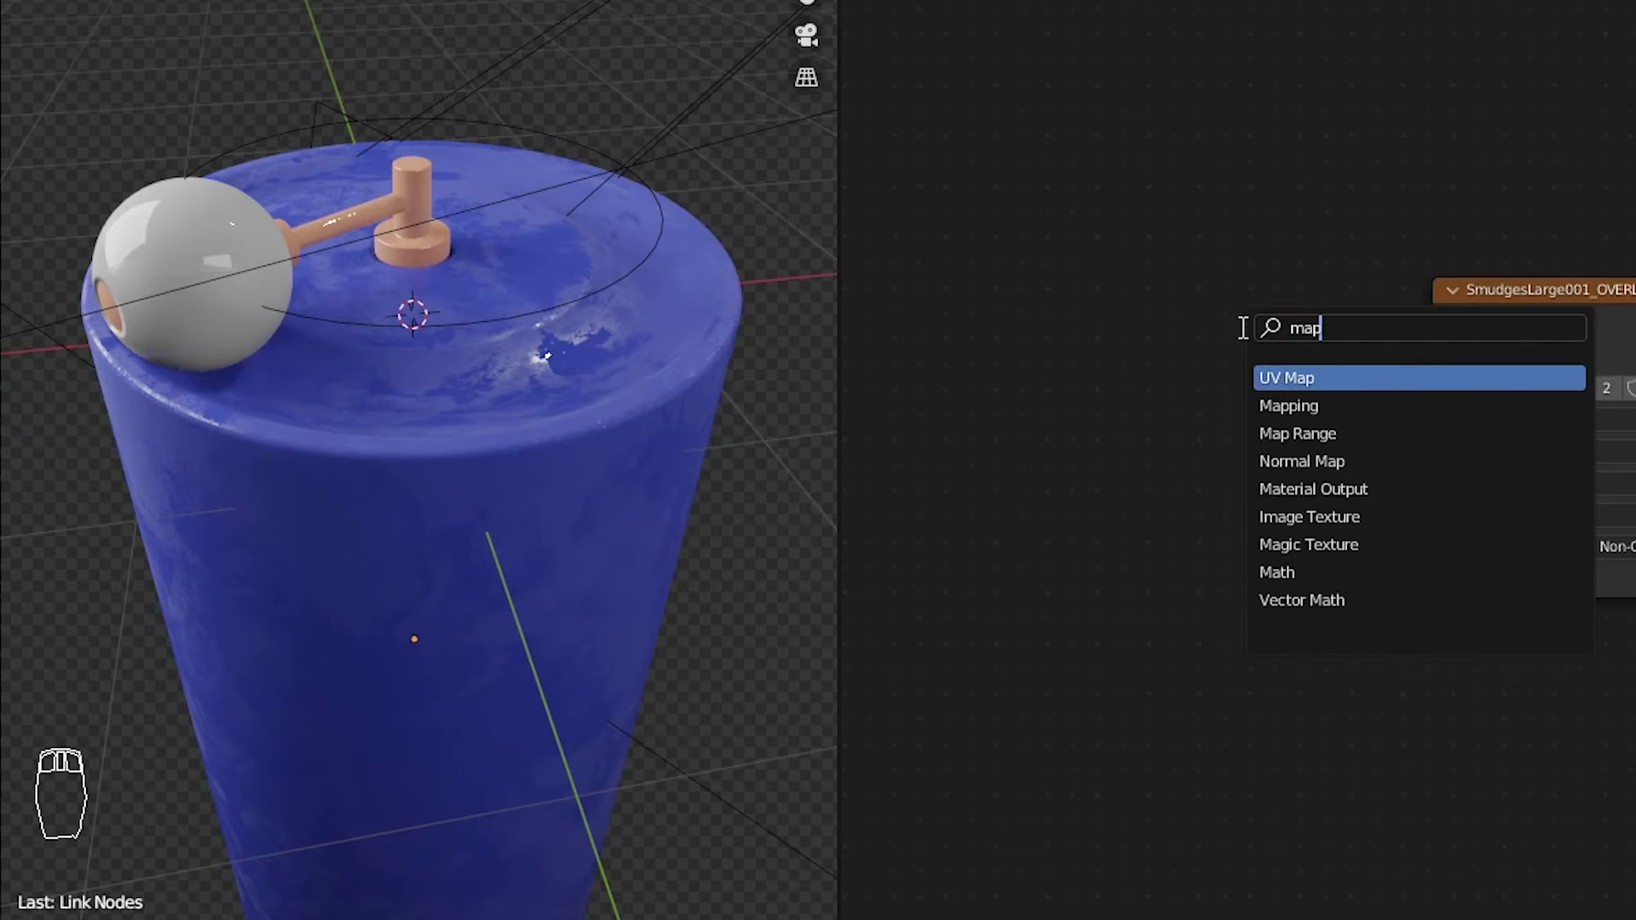
- Add Mapping and Texture Coordinate nodes and wire Generated coordinates through Mapping into the smudge image
key(shift+a)
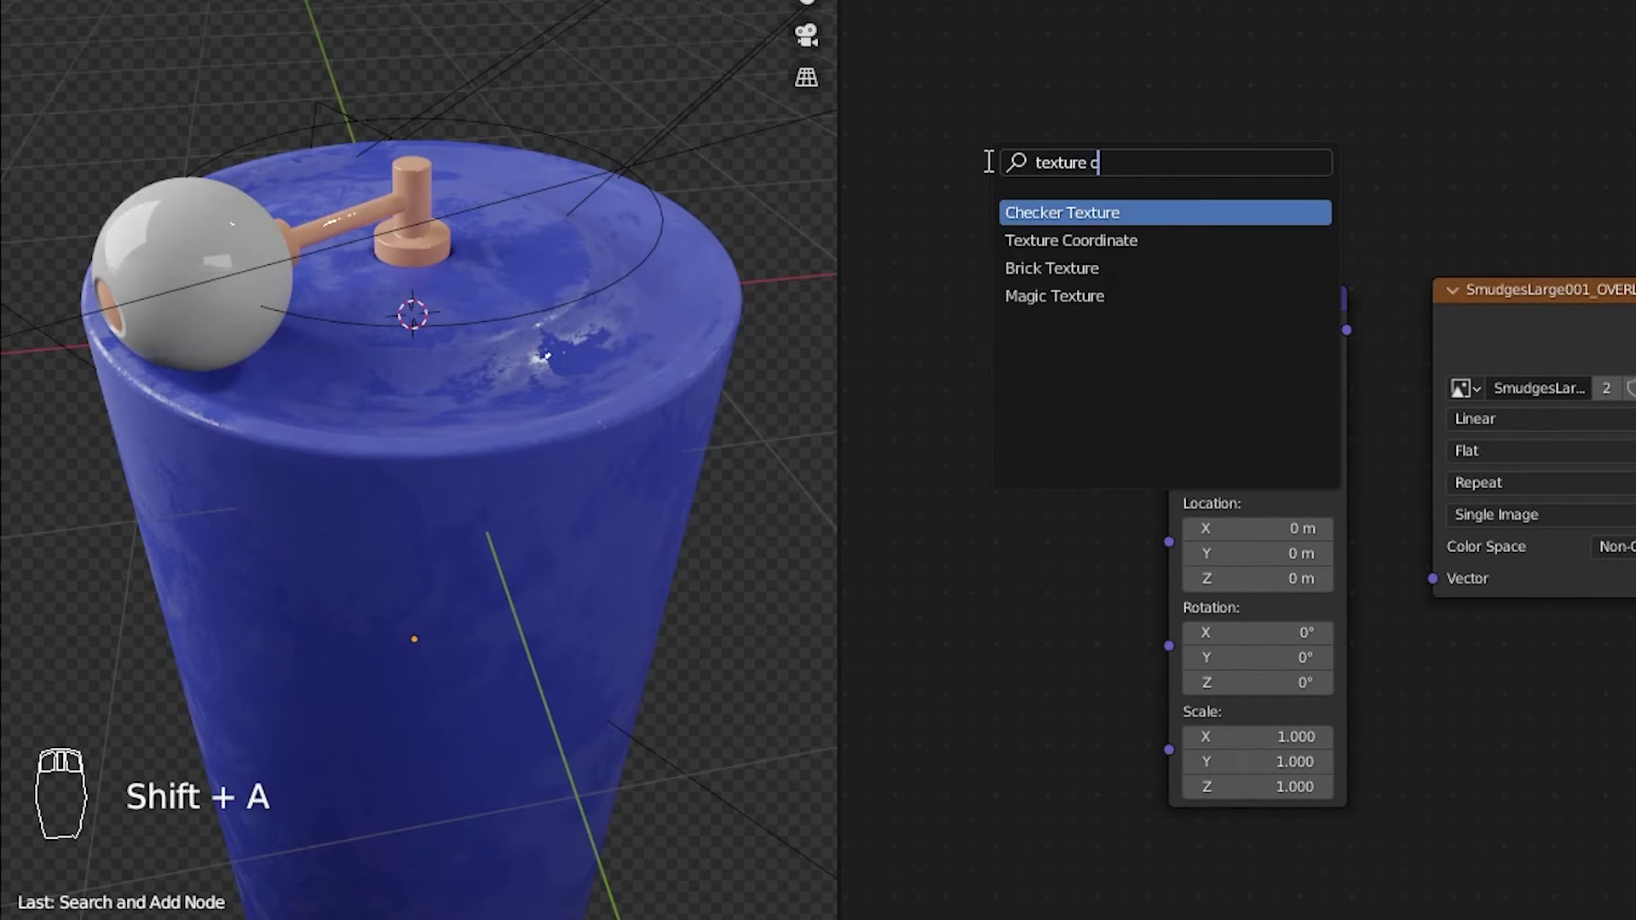
key(shift+a)
drag(1166, 443, 1432, 706)
- Set the smudge texture to Box projection and the Mapping scale to 5 on all axes
key(ctrl+z)
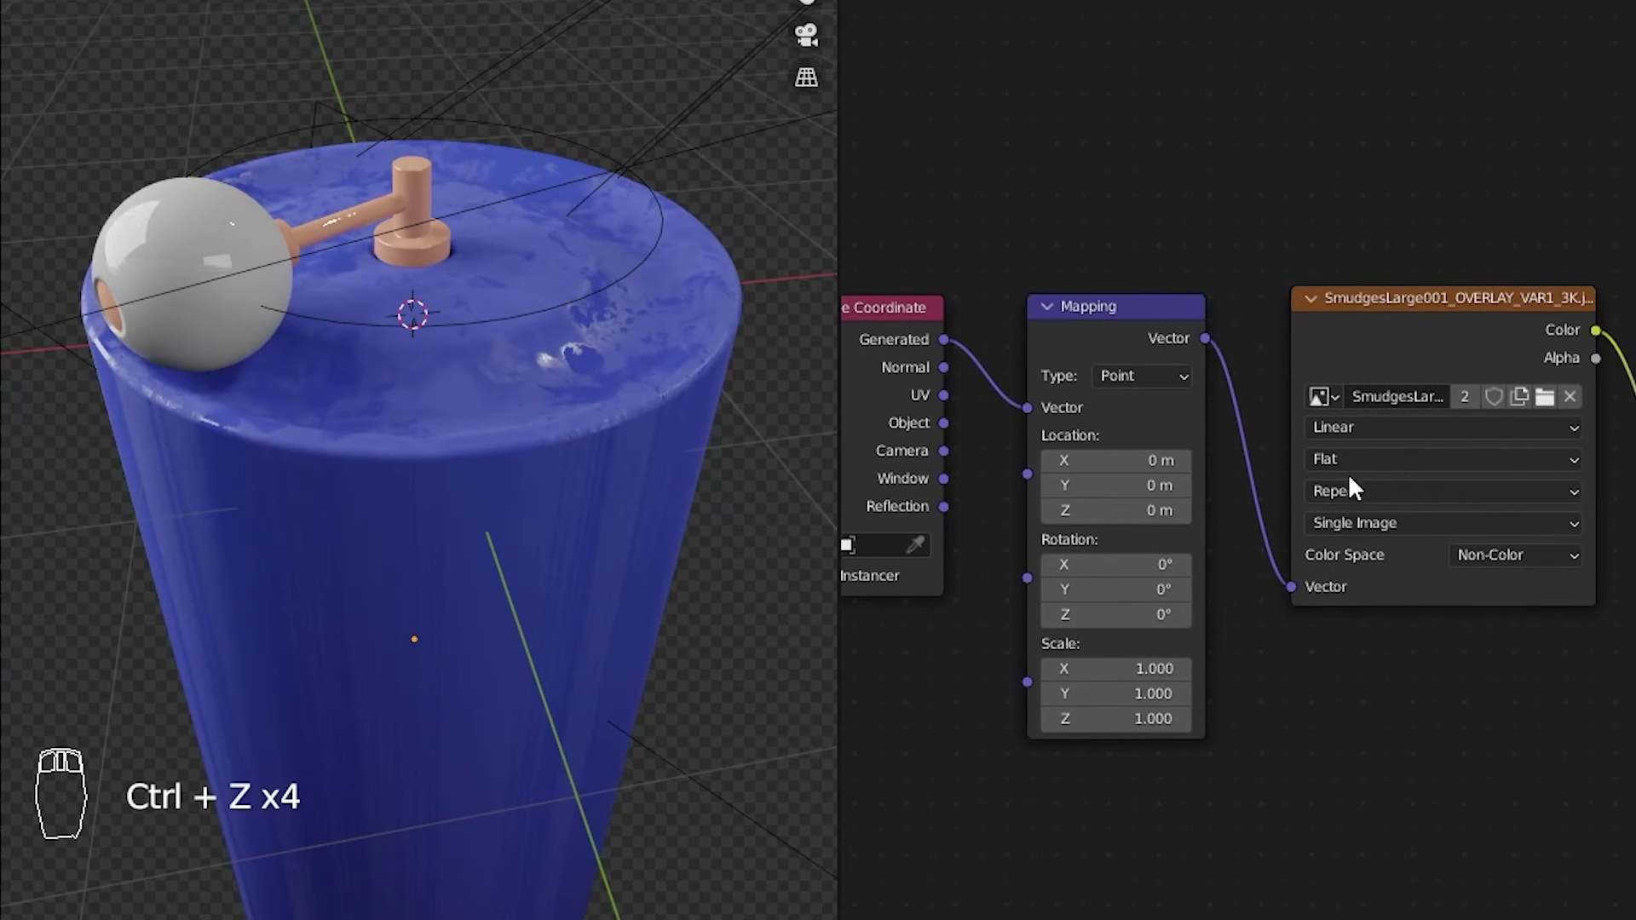
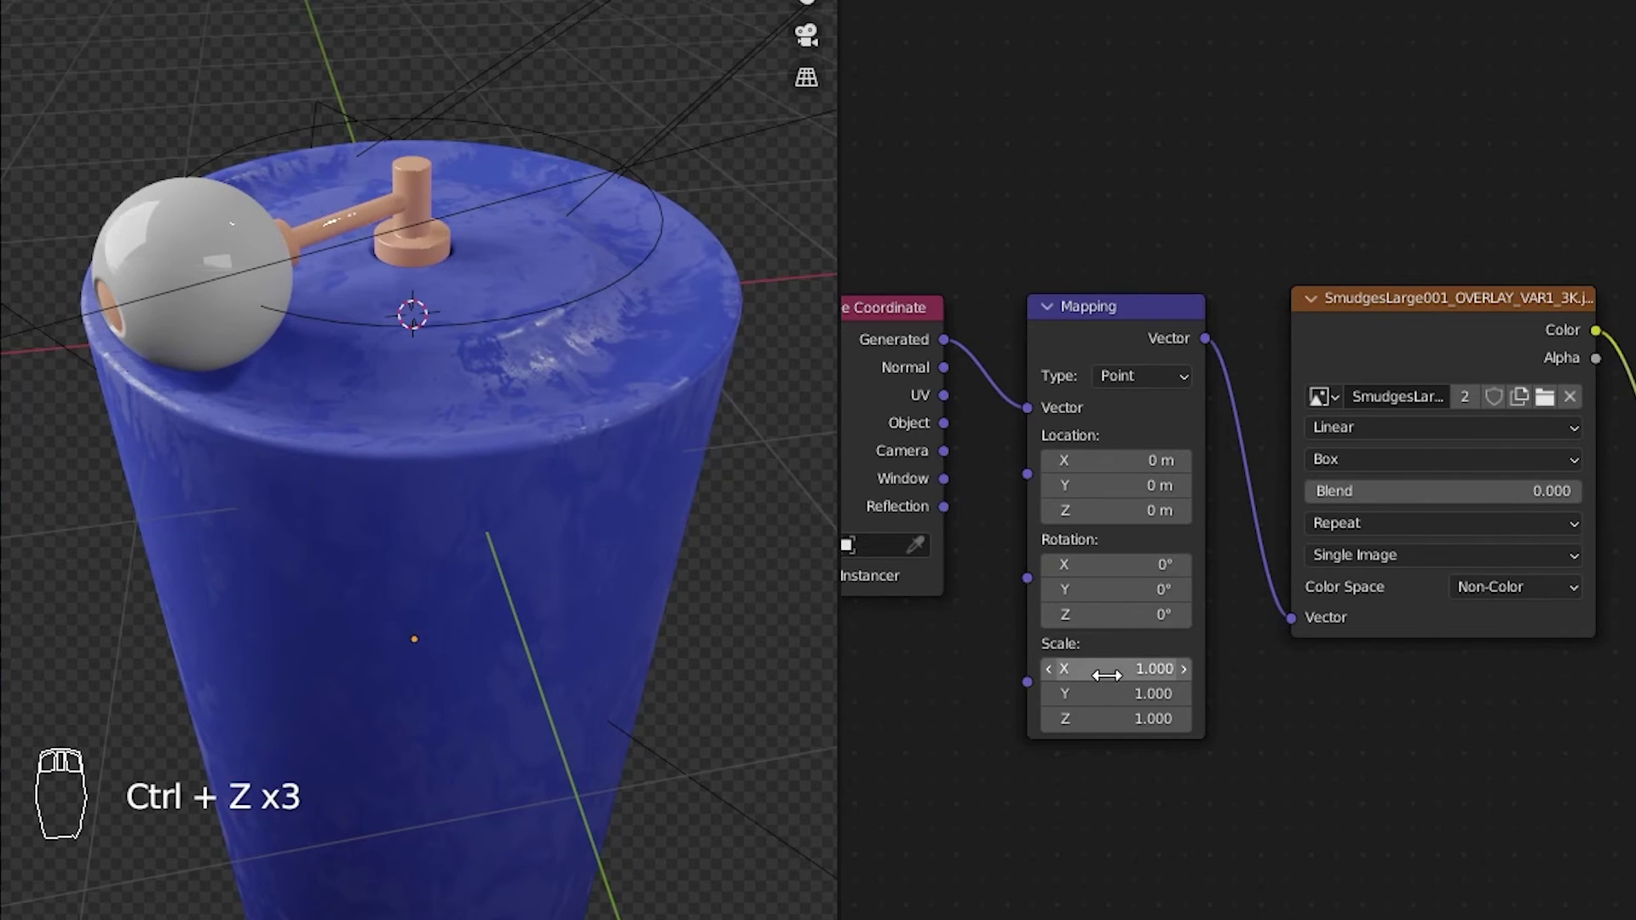
click(1112, 675)
key(KP_5)
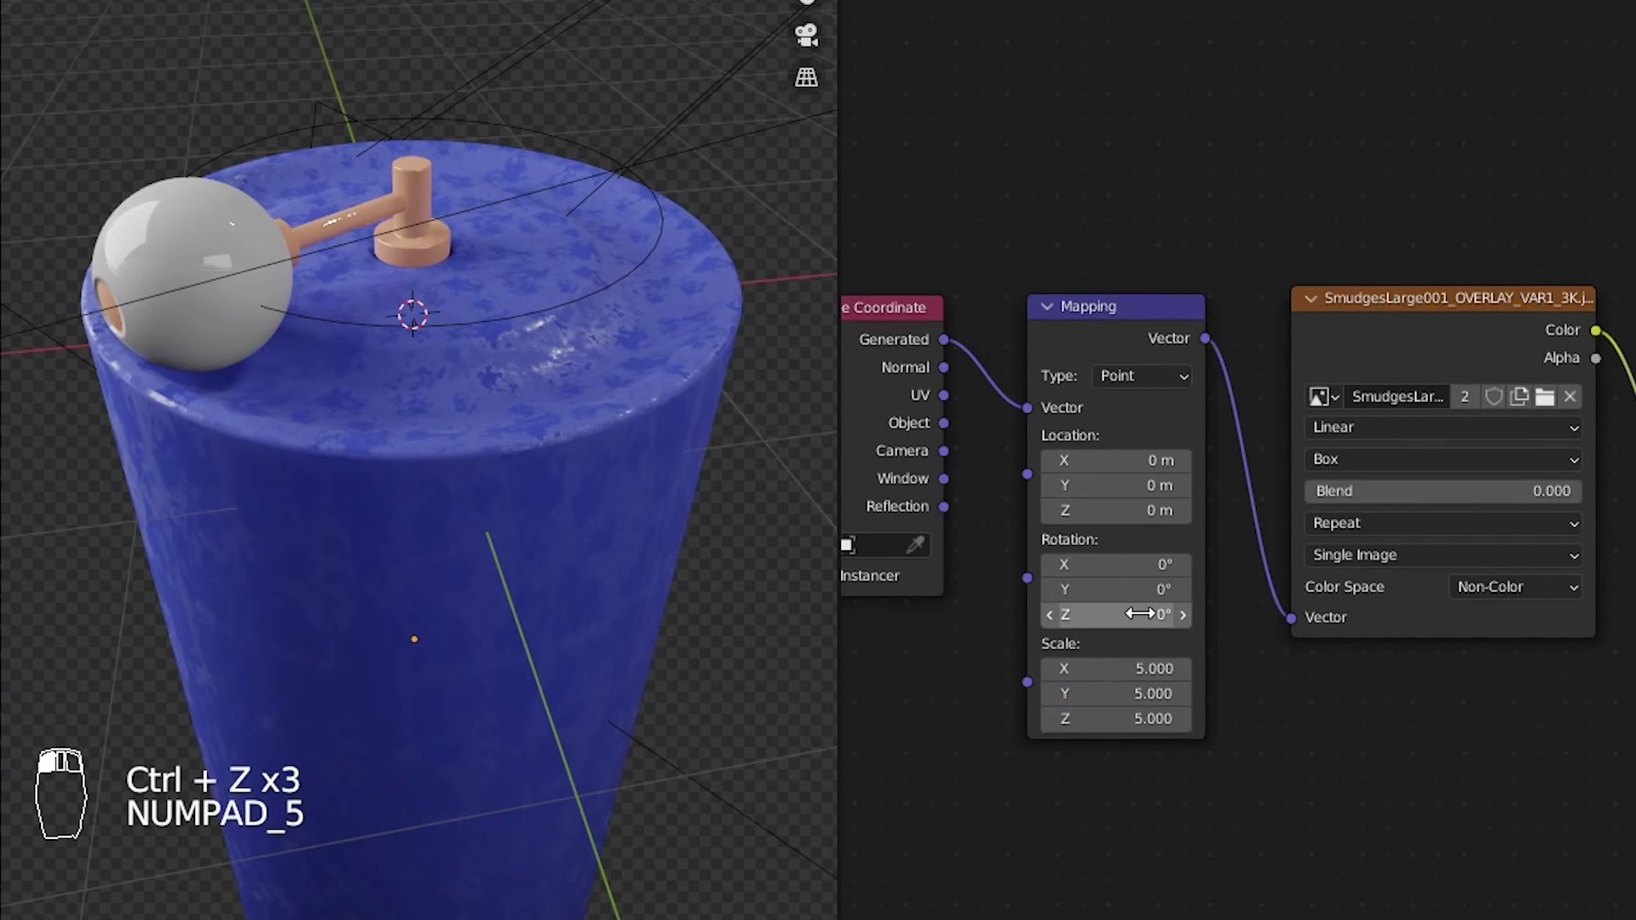